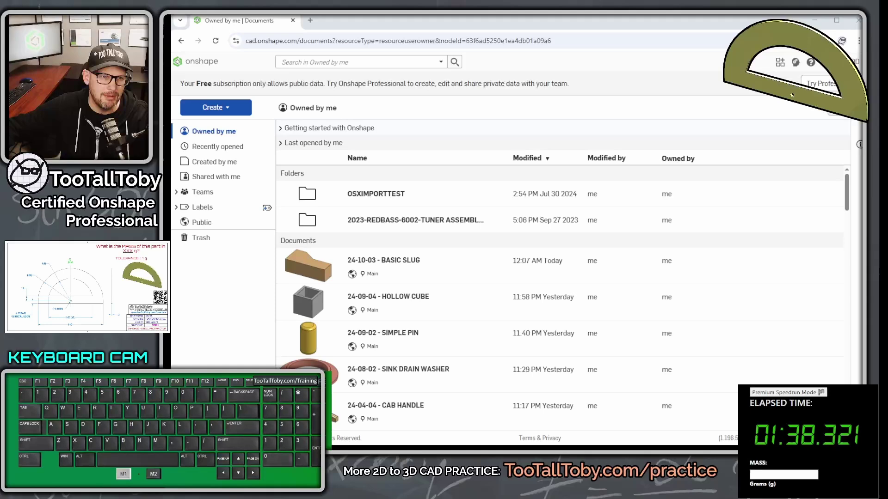
Step: Start a new document and begin naming it '24-10-05 - STEEL PROTRACTOR'
left_click(235, 108)
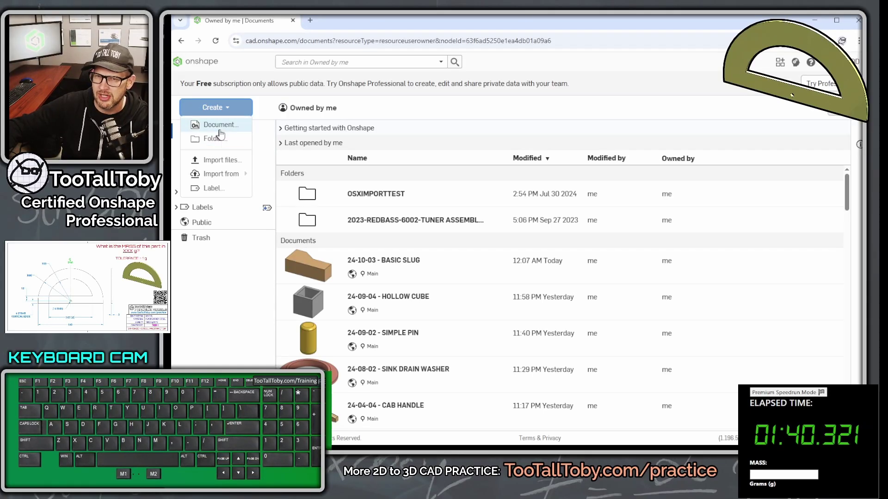
left_click(229, 129)
key("KP_2")
key("KP_4")
key("KP_0")
key("BackSpace")
key("KP_1")
key("KP_0")
key("KP_5")
key("space")
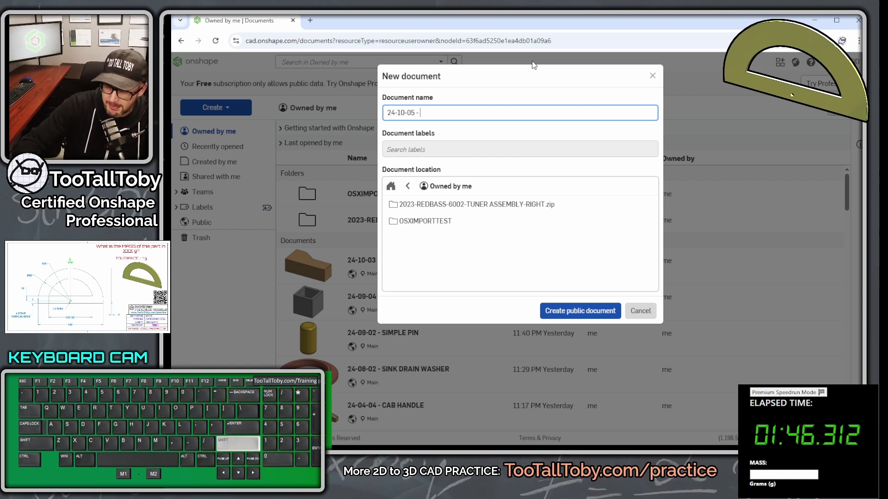
key("space")
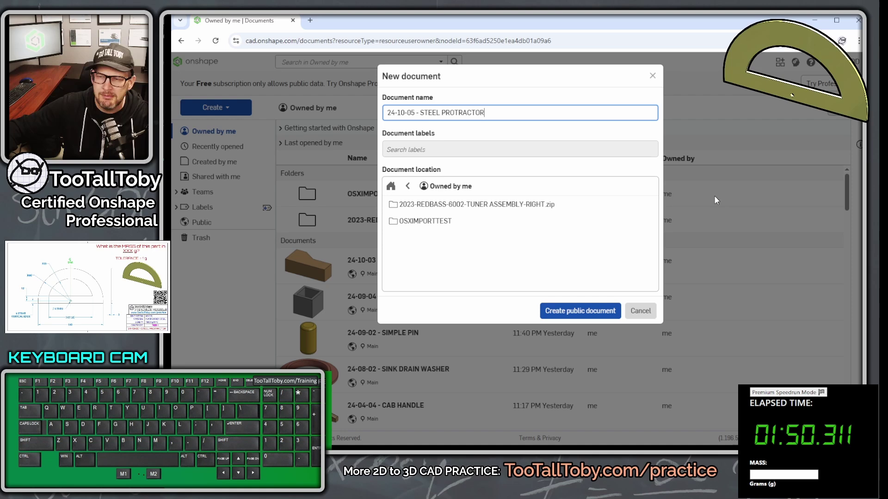
left_click(581, 314)
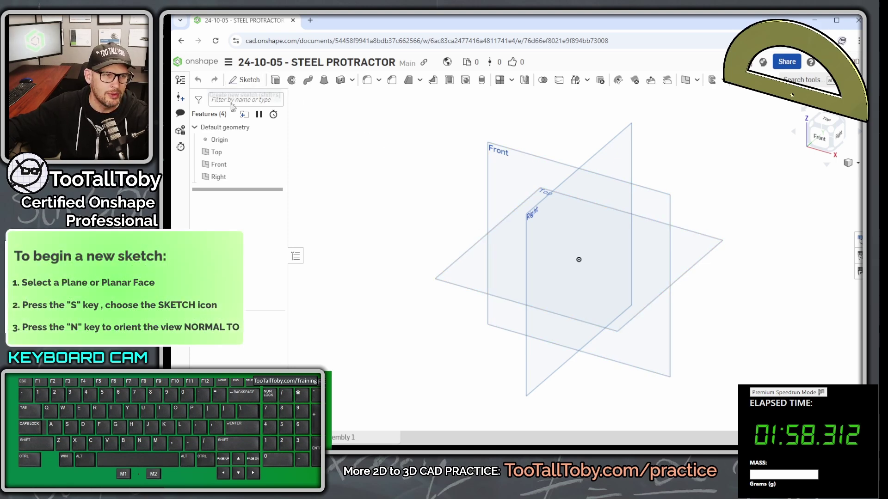
left_click(409, 180)
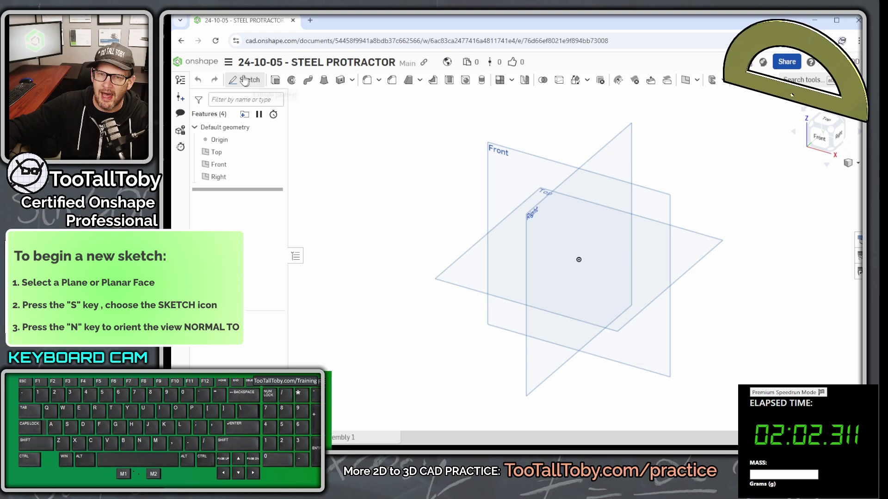
left_click(233, 65)
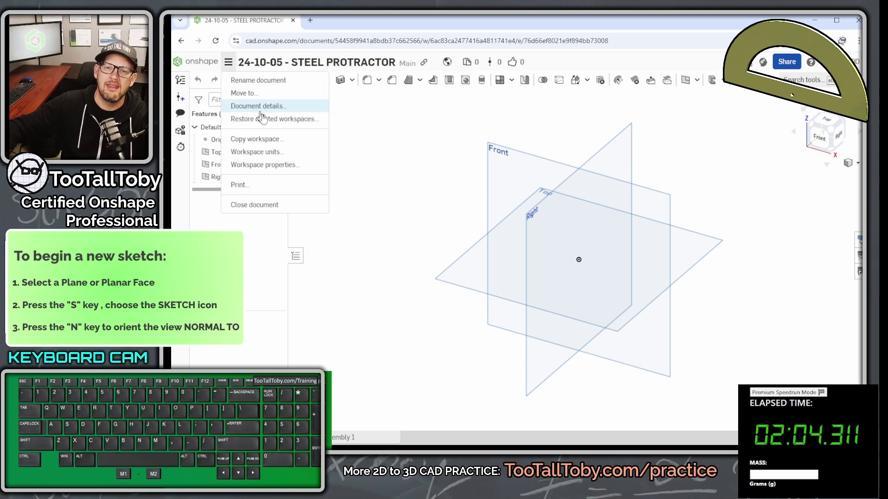
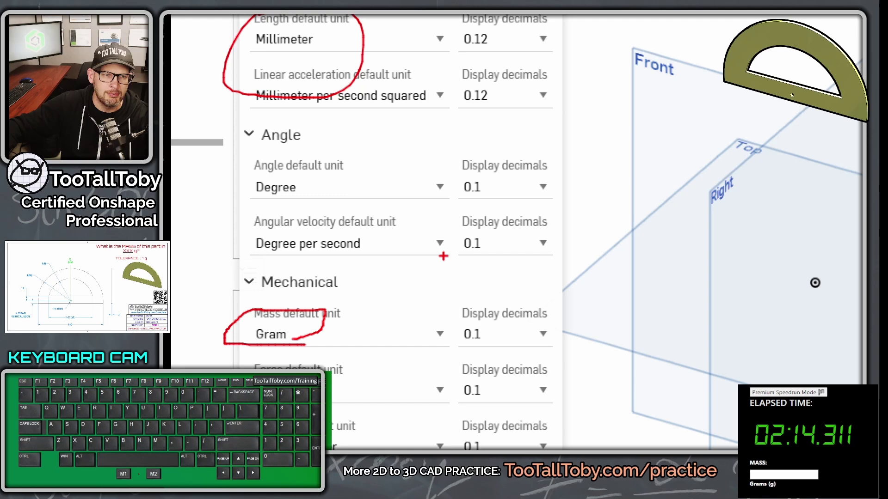
key("alt+1")
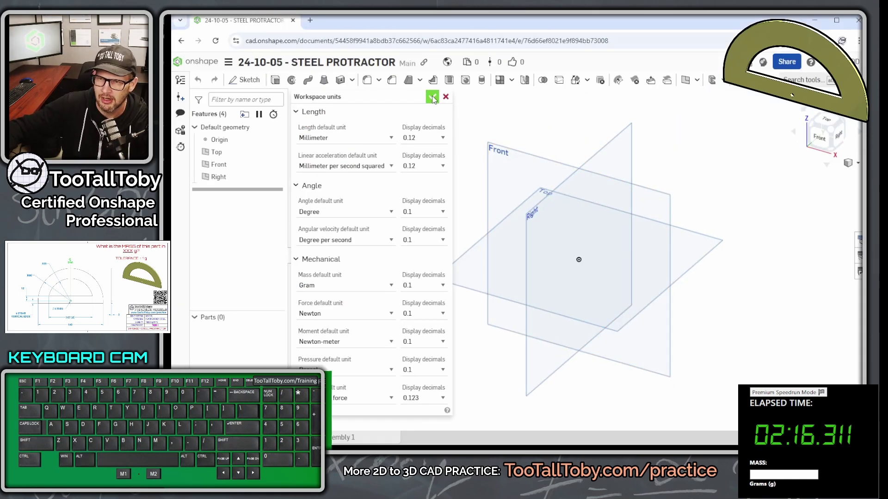
Step: Accept the workspace units and begin Sketch 1 on the Front plane, viewed face-on
left_click(436, 97)
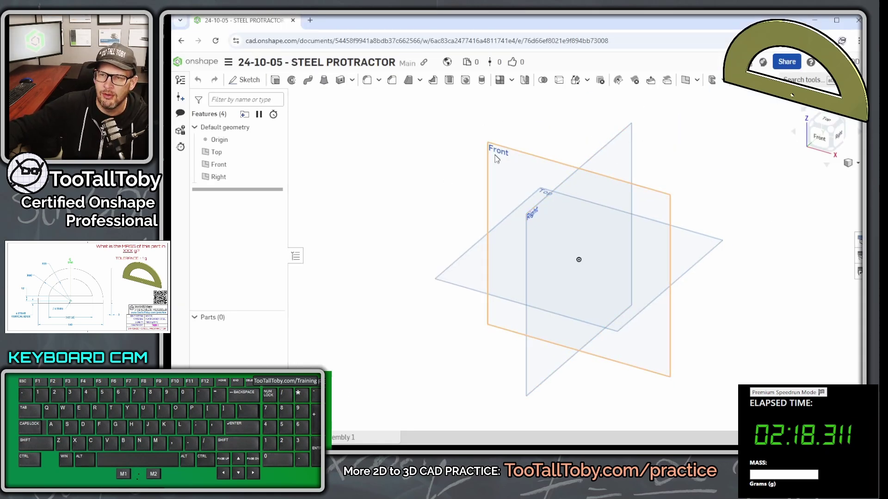
left_click(496, 159)
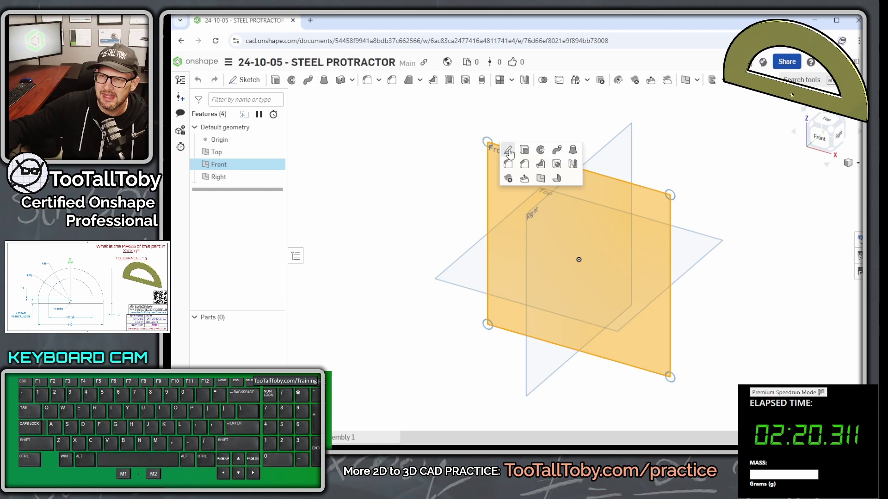
left_click(510, 150)
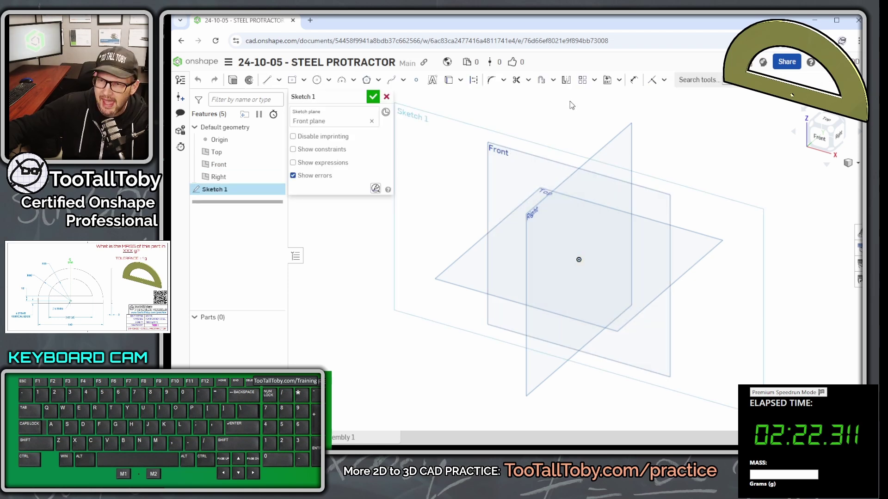
key("n")
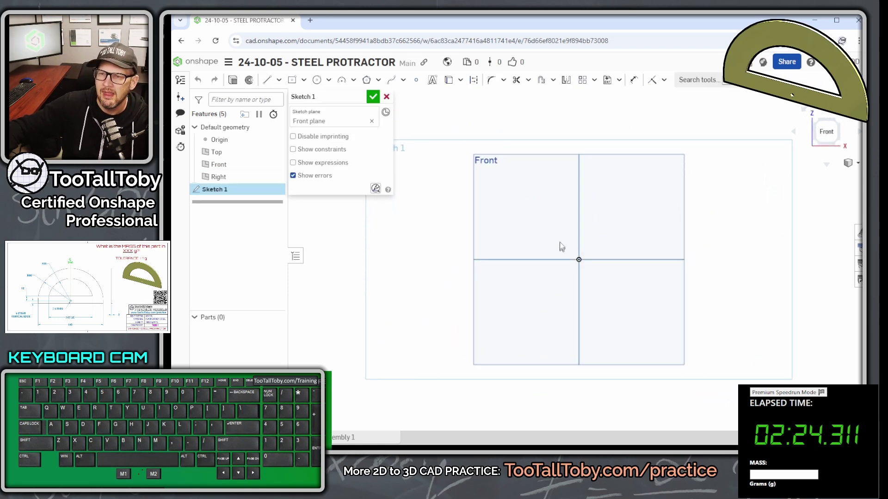
key("s")
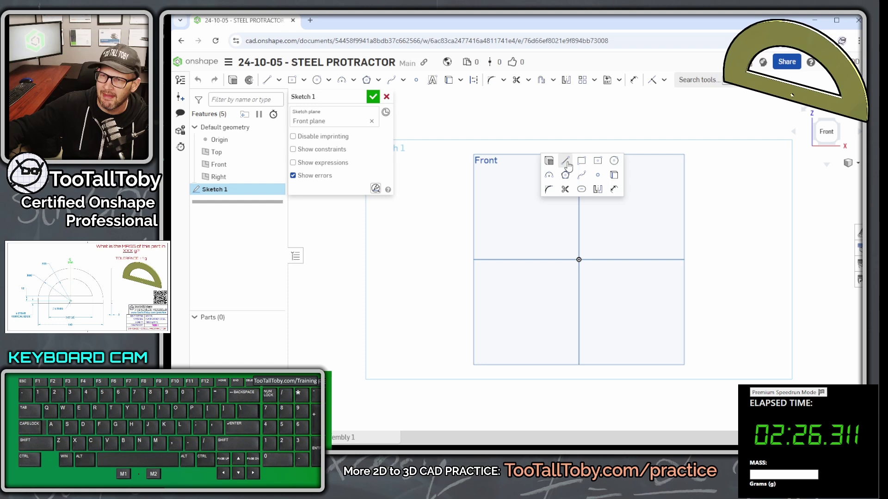
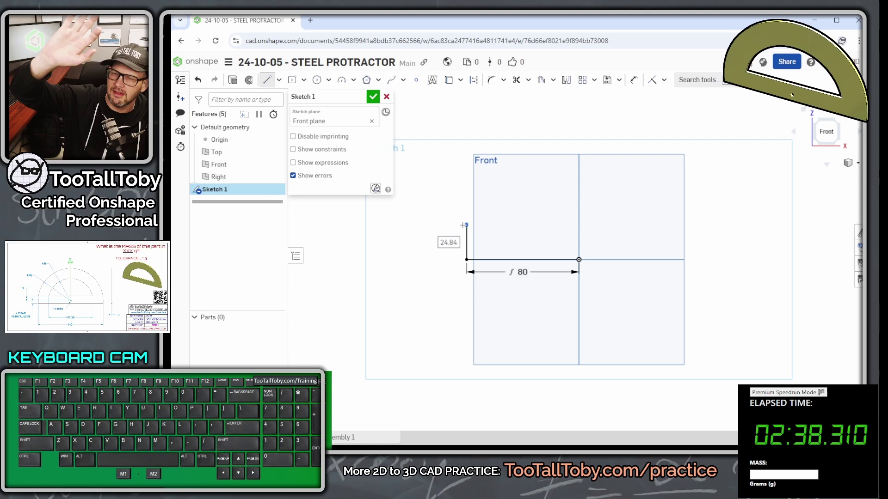
Step: Draw the short edge and size the base to 160 mm across the origin
key("KP_6")
key("KP_Enter")
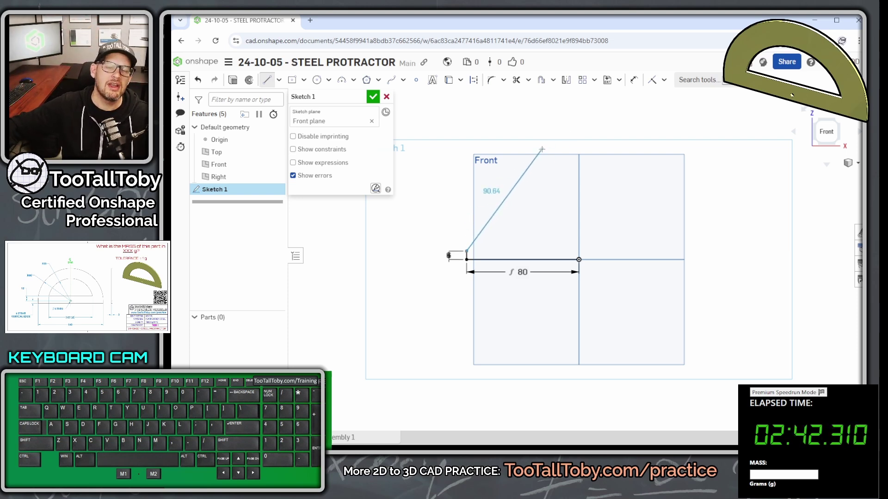
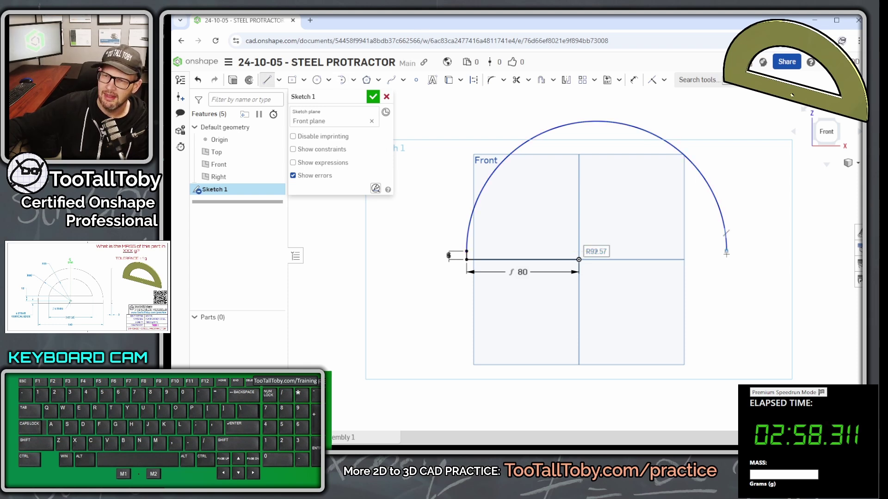
key("KP_1")
key("KP_6")
key("KP_0")
key("KP_Enter")
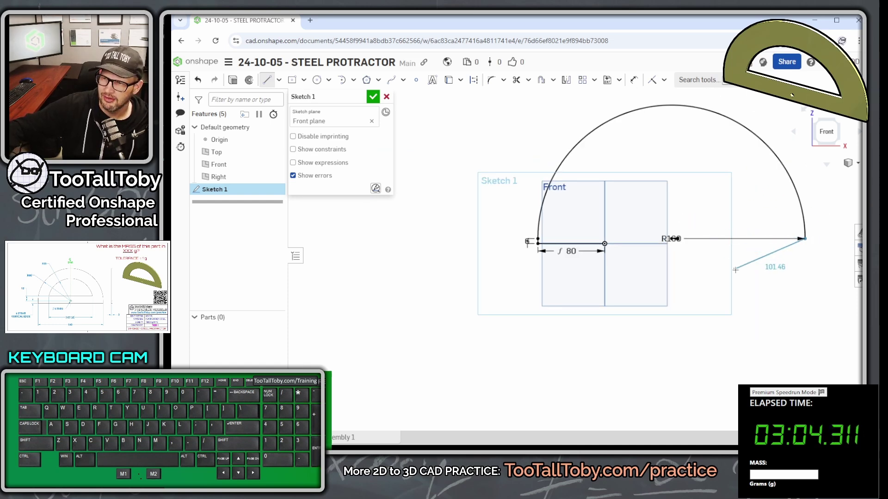
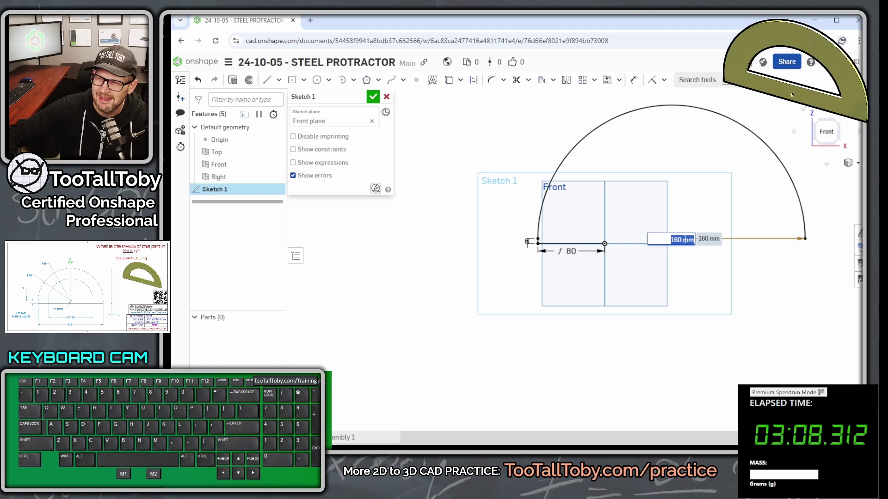
Step: Dimension the semicircular arc R80 and begin the line closing the base
key("KP_8")
key("KP_0")
key("KP_Enter")
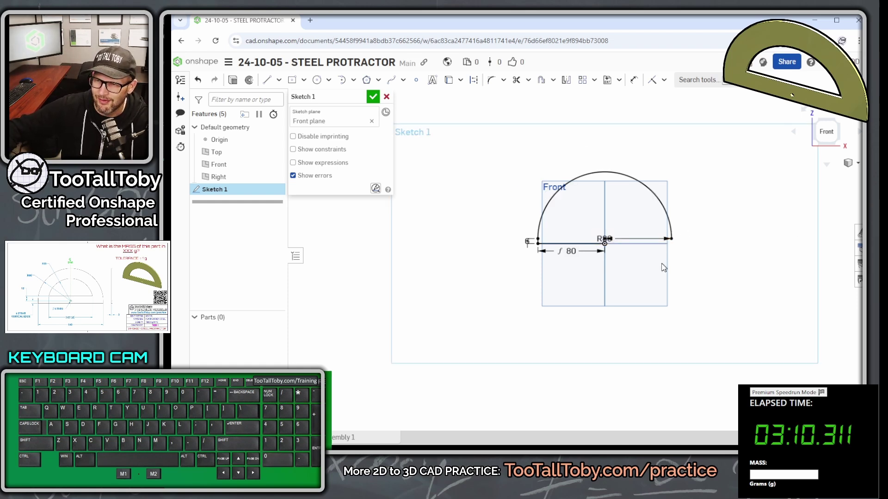
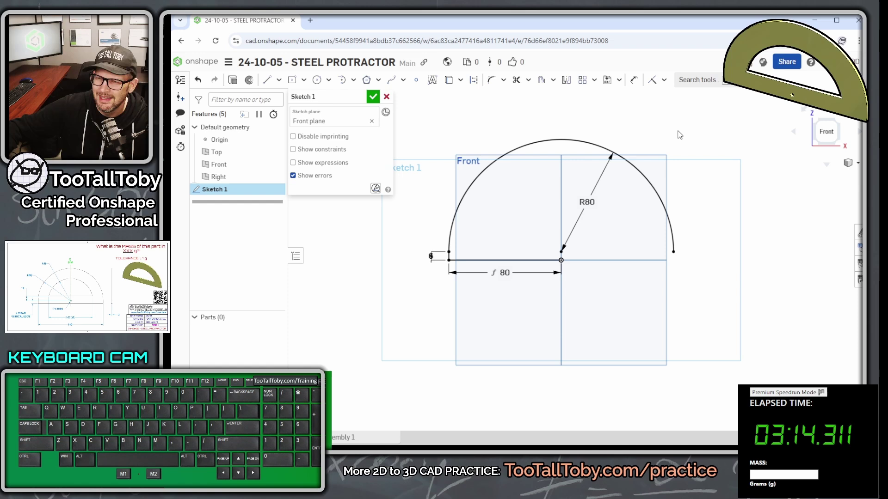
key("s")
left_click(676, 120)
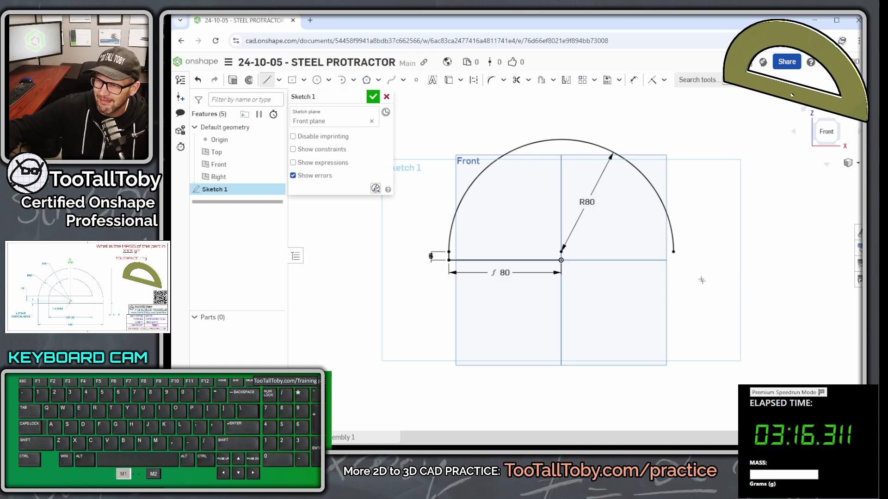
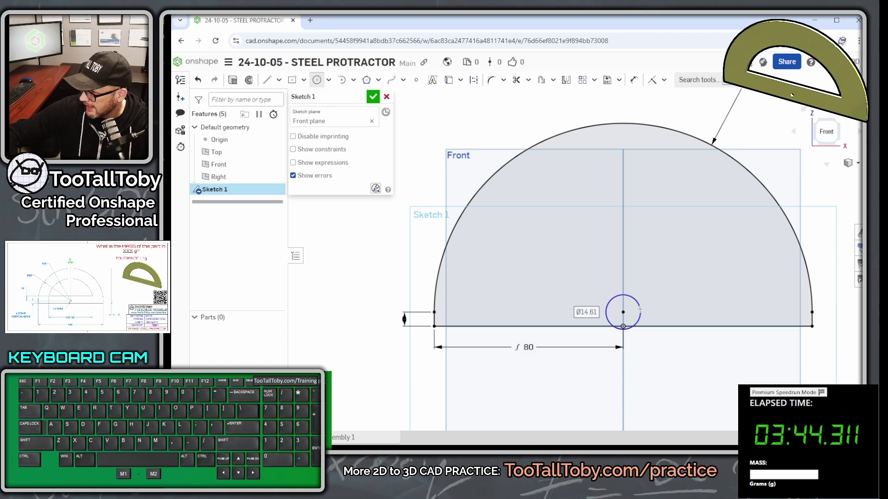
Step: Dimension the small circle above the origin to Ø4
key("KP_4")
key("KP_Enter")
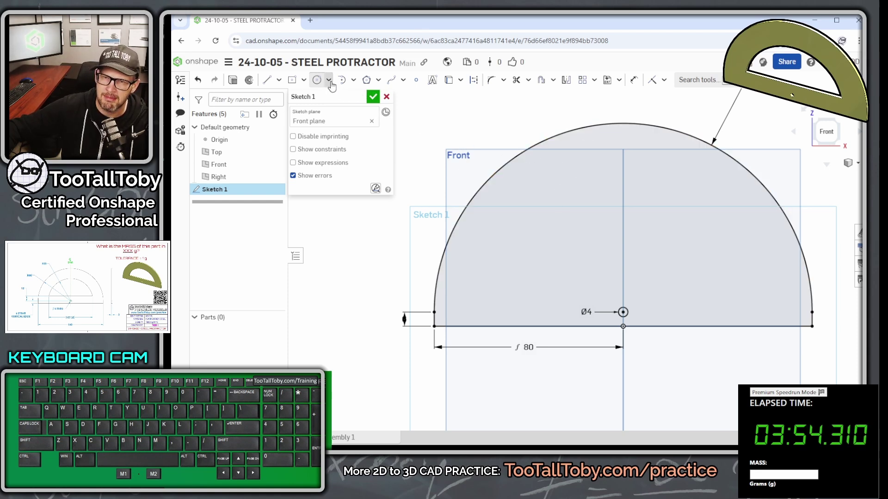
Step: Draw the inner arc with a 55 mm radius
left_click(358, 81)
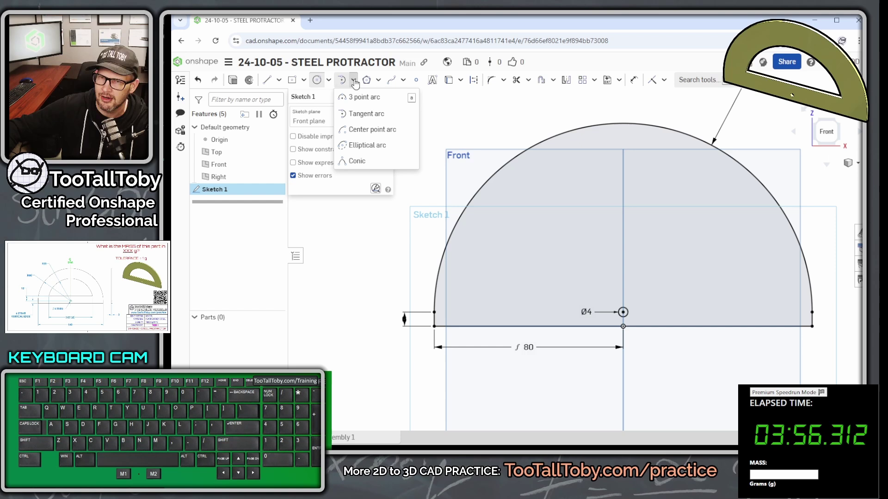
left_click(364, 98)
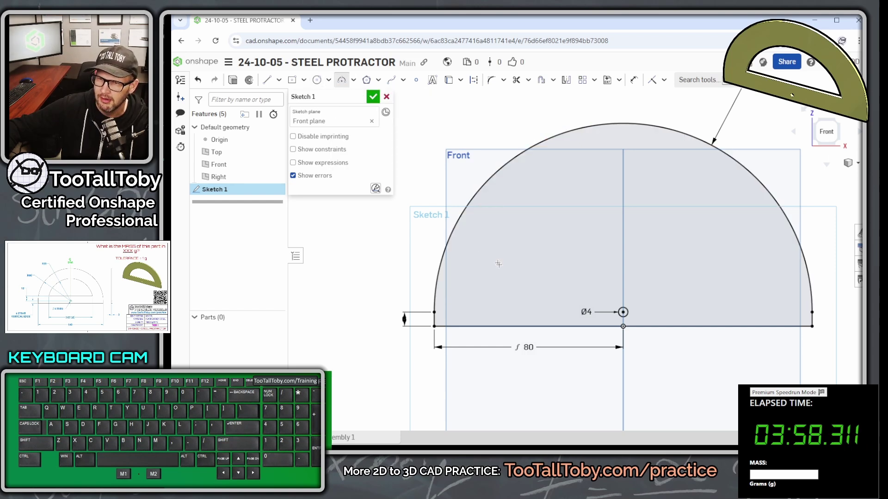
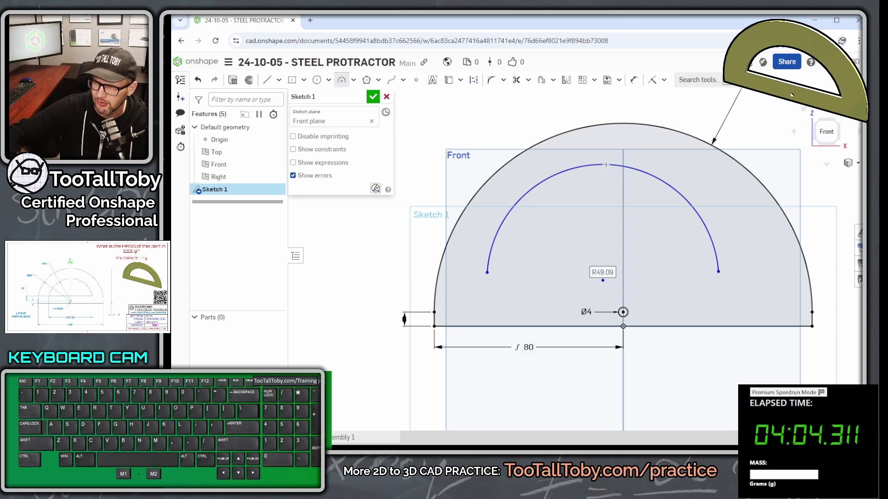
key("KP_5")
key("KP_Enter")
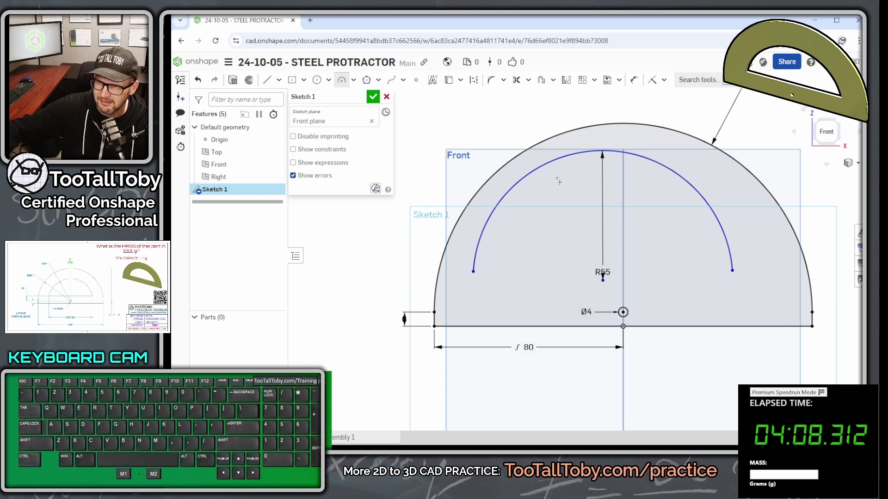
key("Escape")
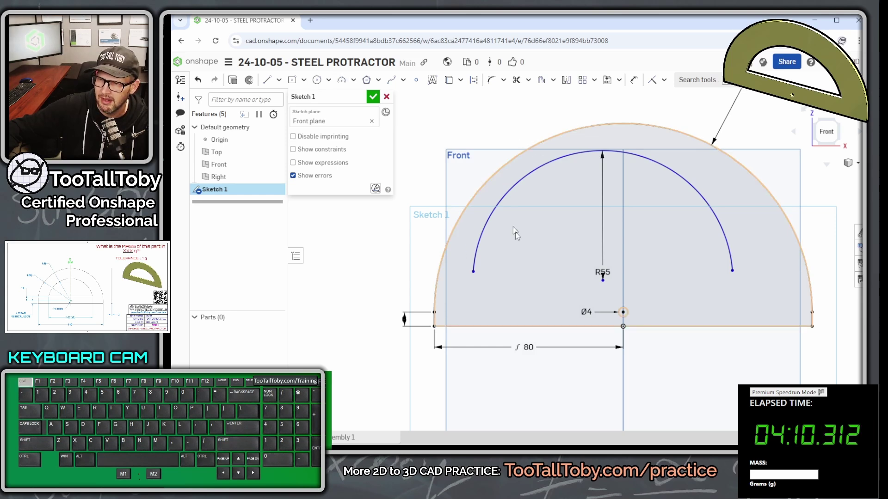
Step: Constrain the outer and inner R55 arc centres coincident with the Ø4 hole centre
left_click(608, 285)
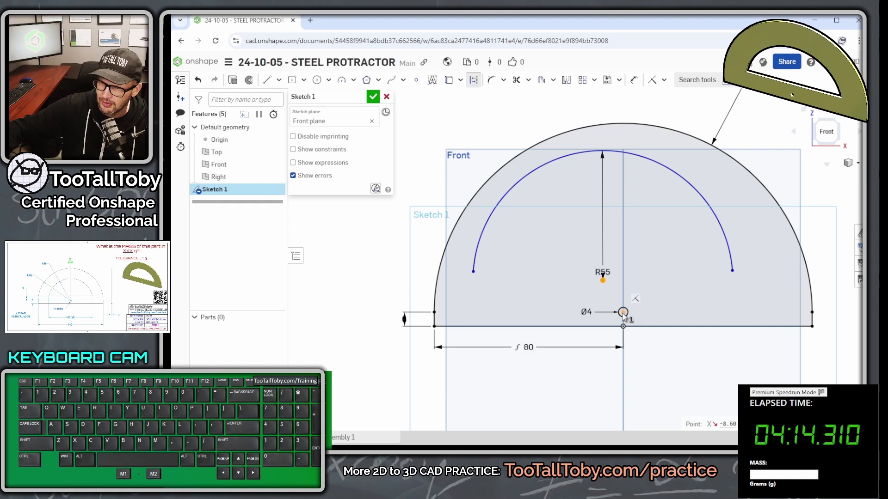
left_click(626, 315)
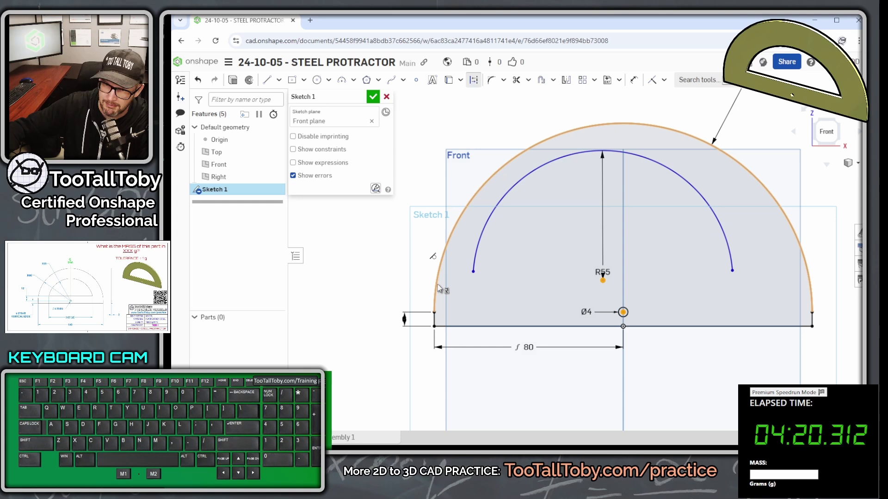
left_click(441, 286)
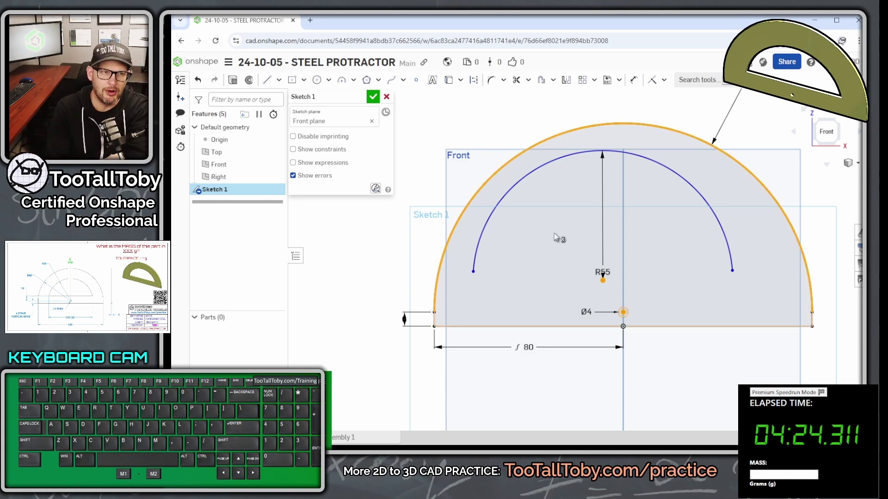
key("space")
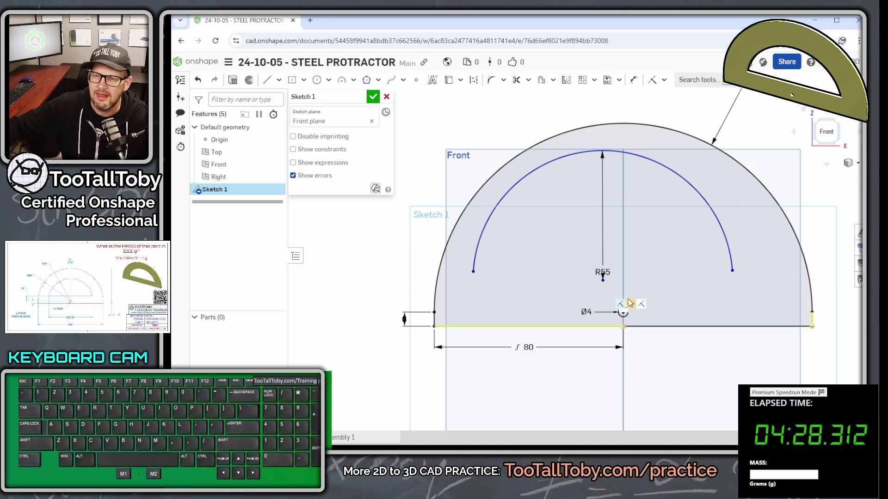
left_click(598, 279)
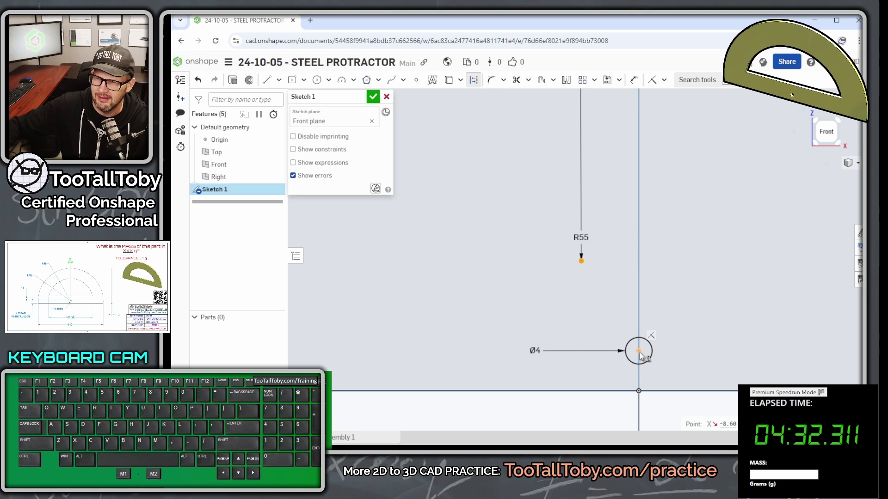
left_click(643, 355)
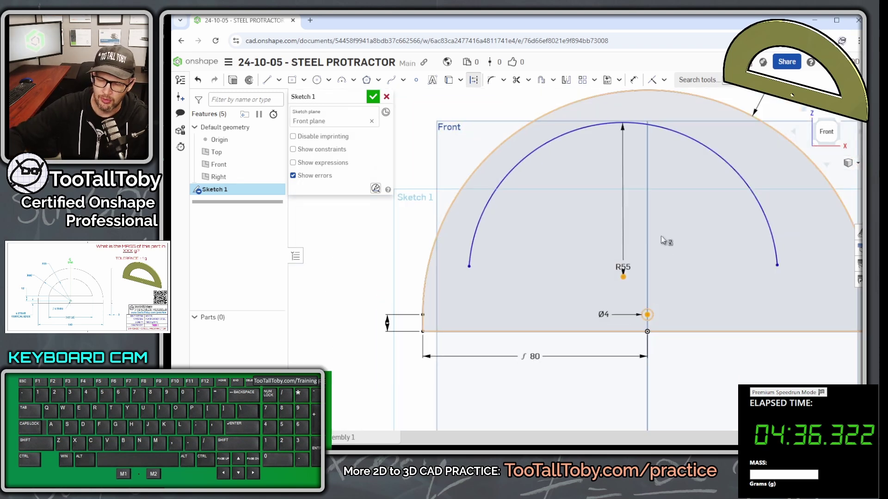
key("i")
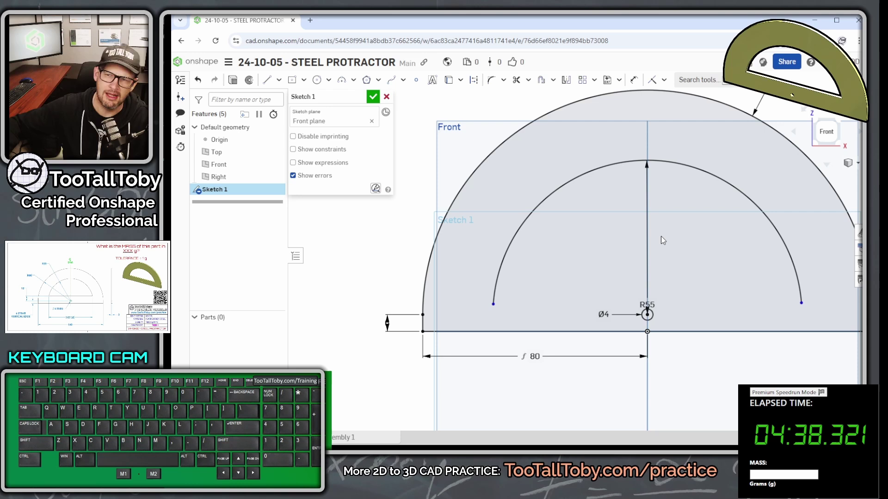
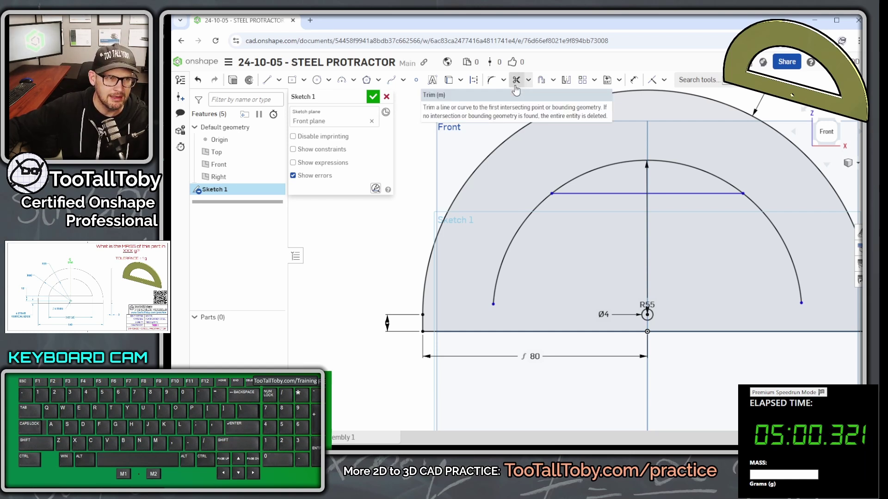
Step: Trim away the inner arc's ends below the horizontal chord
left_click(518, 88)
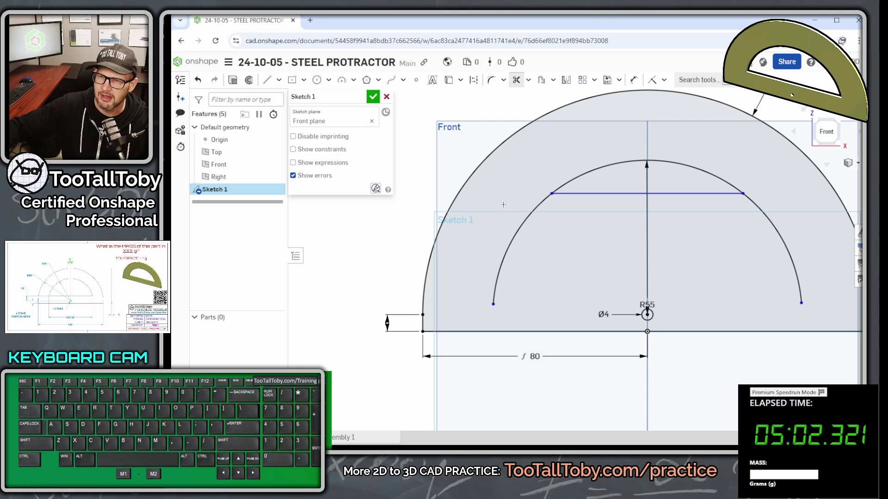
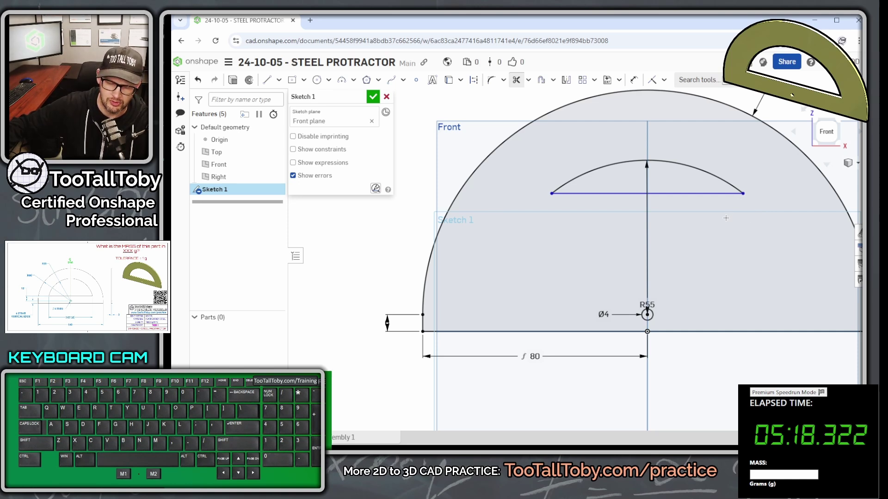
Step: Dimension the window's chord 12 mm above the base line
key("Escape")
left_click(675, 196)
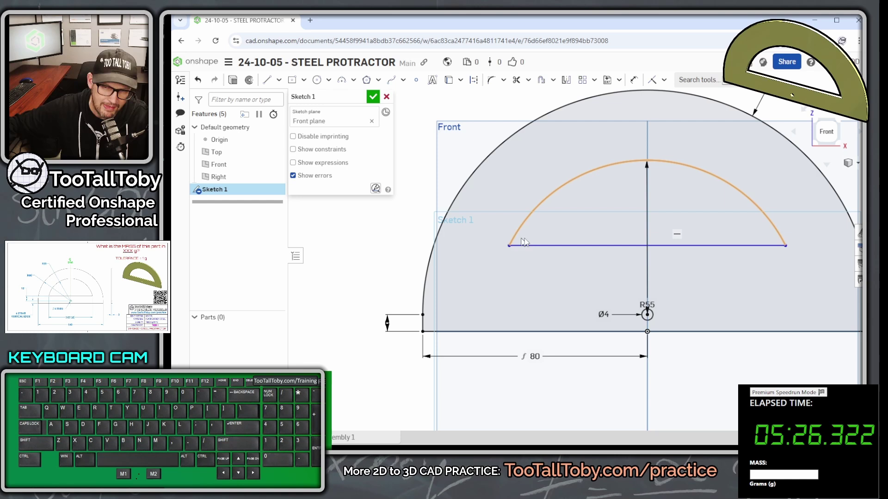
key("s")
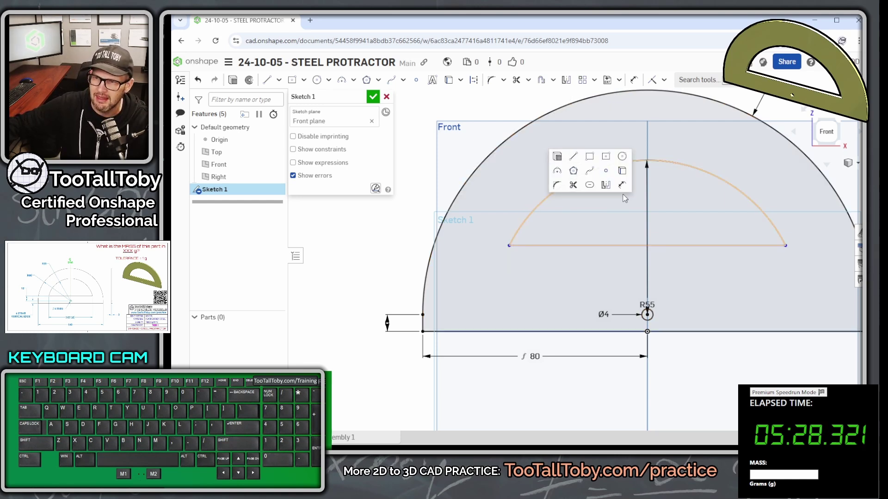
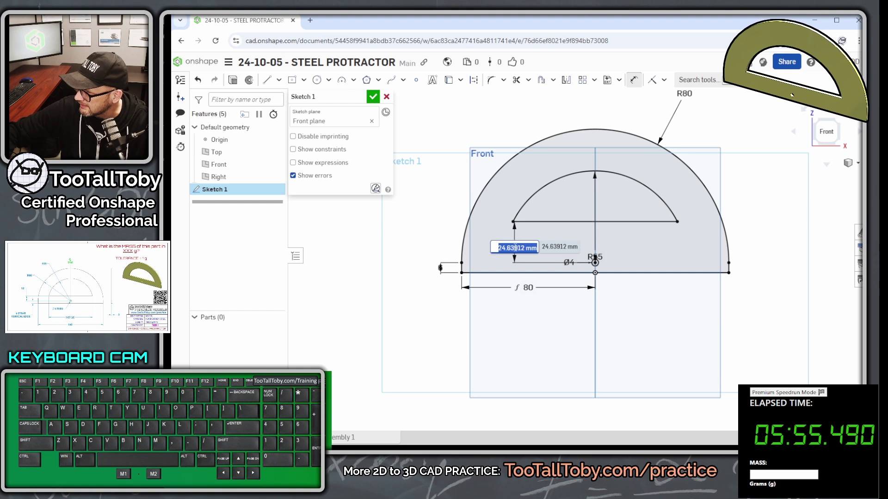
key("KP_1")
key("KP_2")
key("KP_Enter")
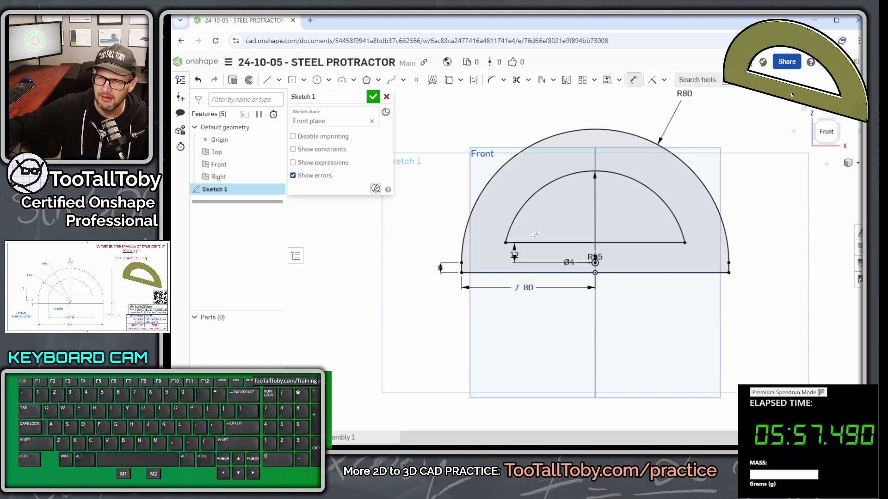
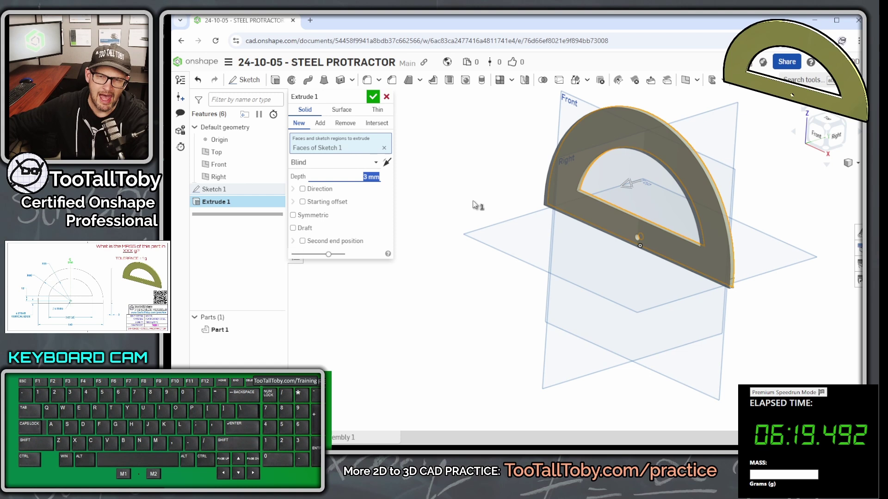
Step: Extrude the sketch 3 mm symmetric about its plane into the solid protractor
left_click(322, 220)
left_click(321, 220)
left_click(321, 219)
left_click(321, 219)
left_click(321, 219)
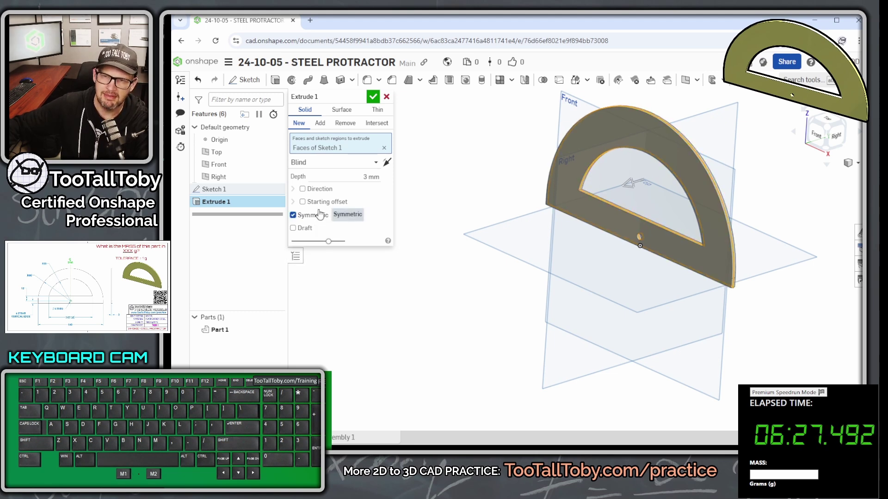
left_click(371, 97)
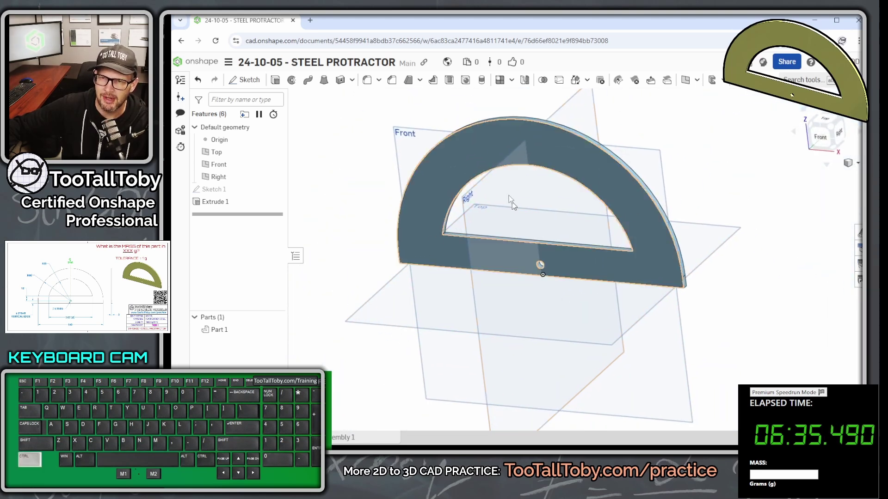
Step: Hide the reference planes and bring up Part 1's appearance settings
key("p")
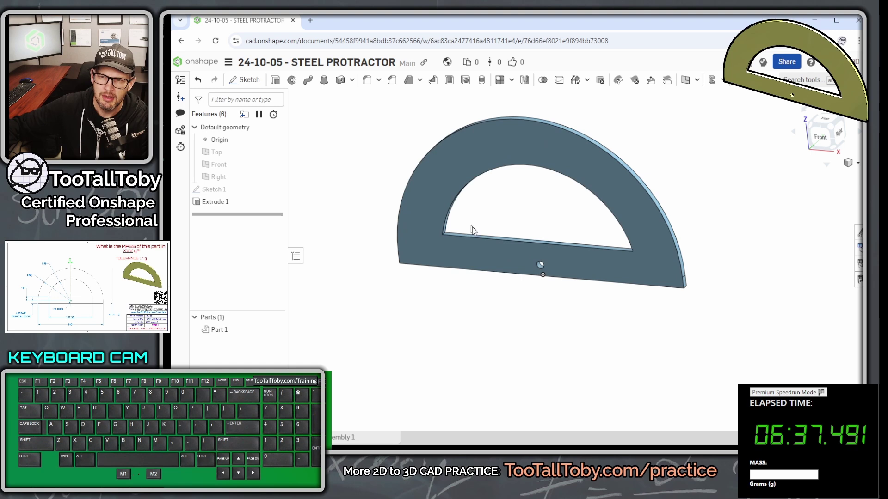
left_click(348, 186)
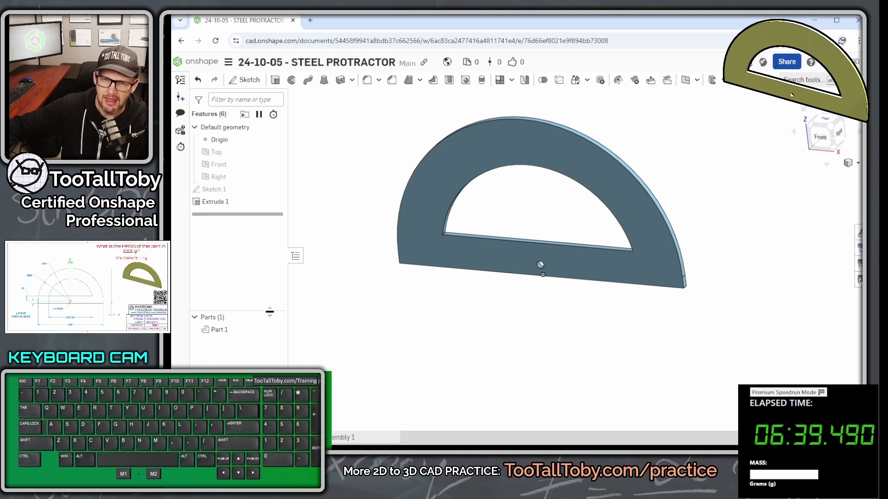
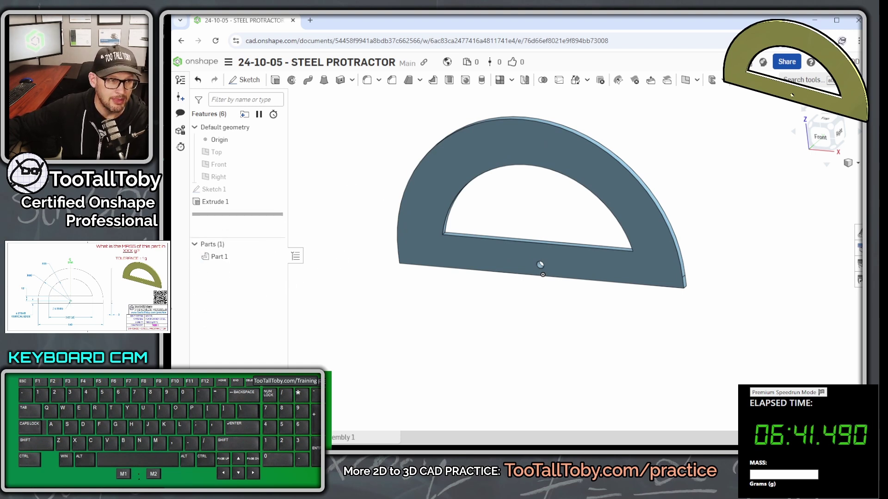
right_click(222, 257)
left_click(285, 300)
Step: Apply a tan colour to Part 1 and confirm it
left_click(344, 298)
left_click(347, 294)
left_click(345, 290)
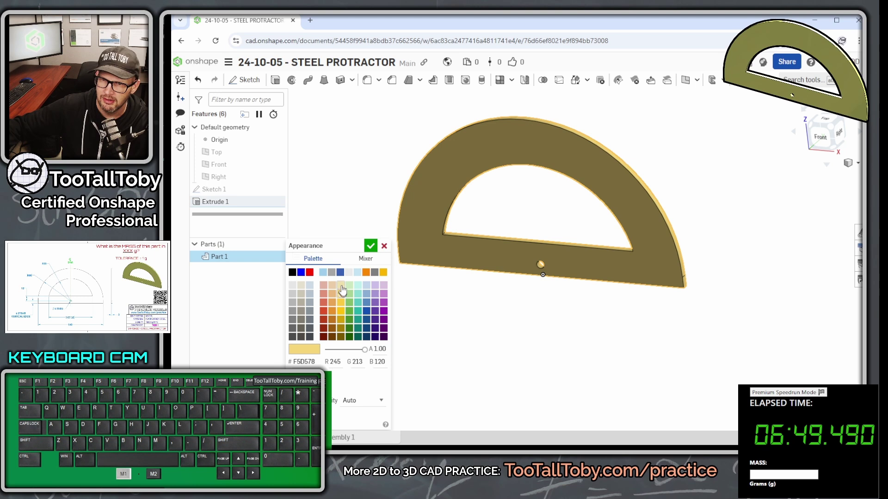
left_click(345, 286)
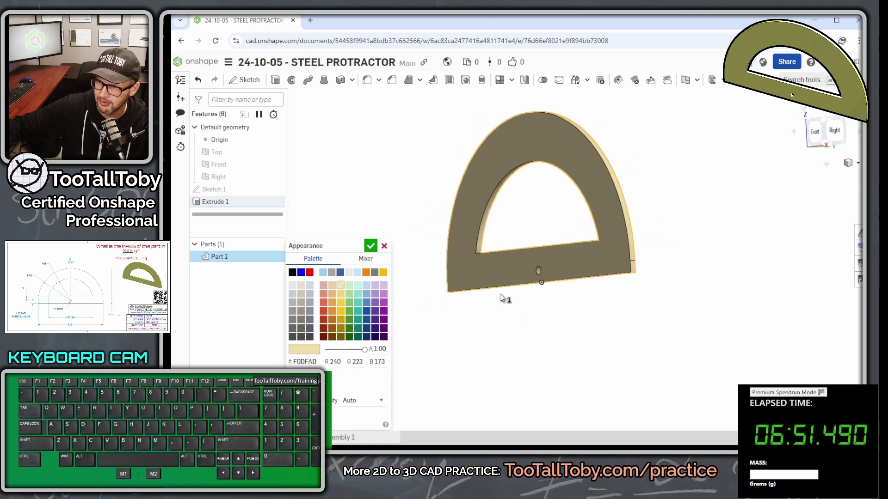
scroll("up", 3)
left_click(372, 253)
scroll("down", 3)
scroll("up", 3)
Step: Begin assigning Part 1's material from the TTT-CUSTOM MATERIALS library
right_click(220, 256)
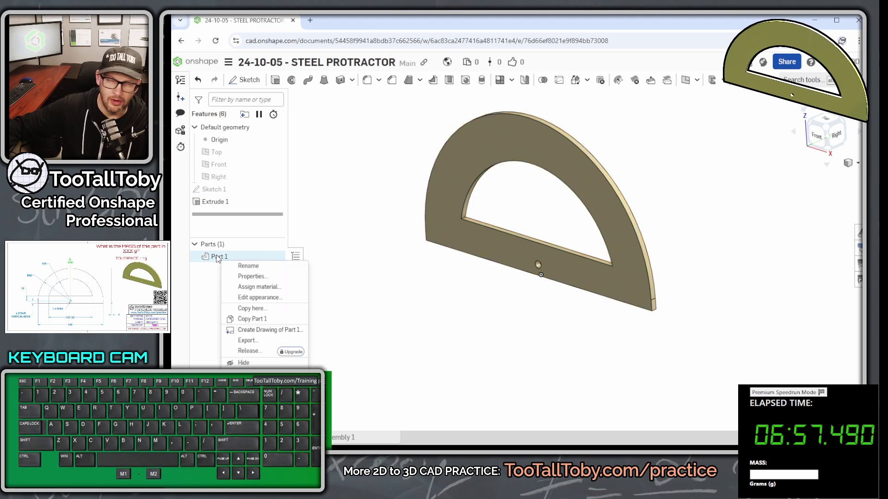
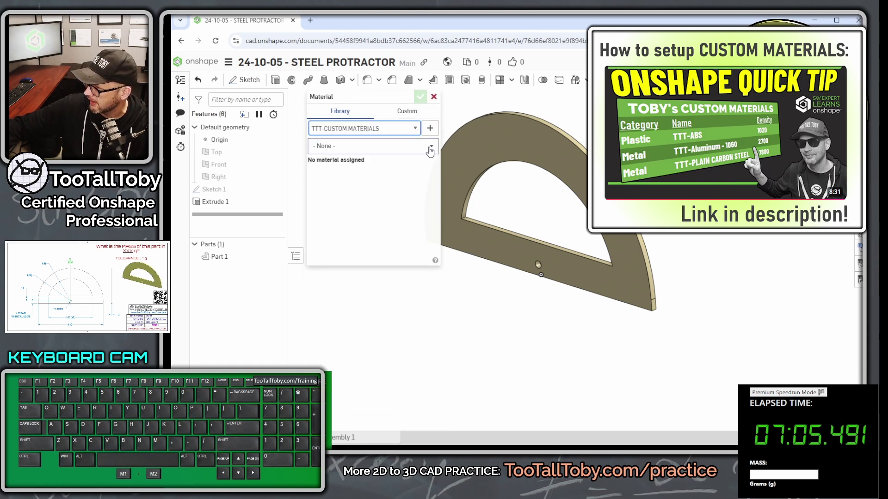
left_click(433, 150)
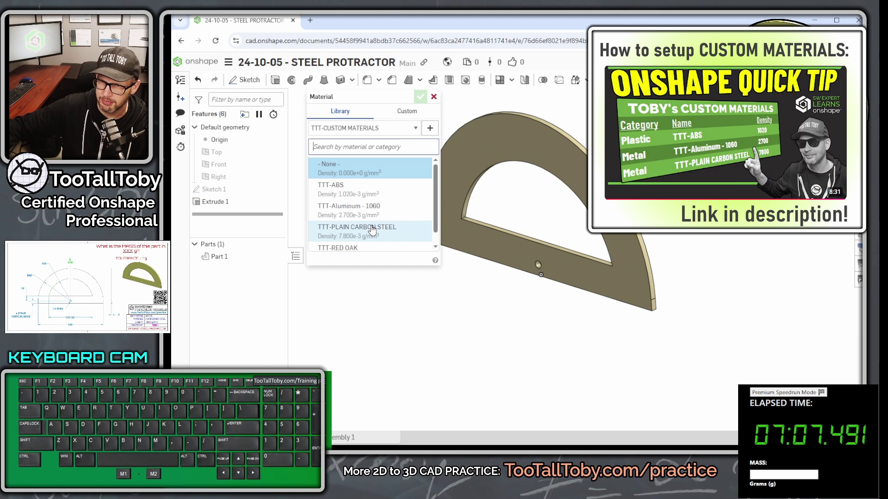
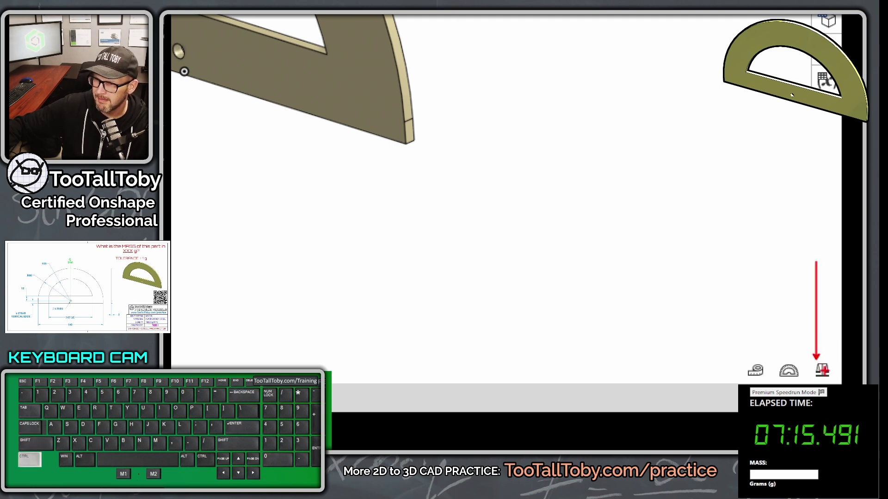
Step: Show Part 1's mass properties, then enter 176.9 as the mass answer and submit it
key("alt+1")
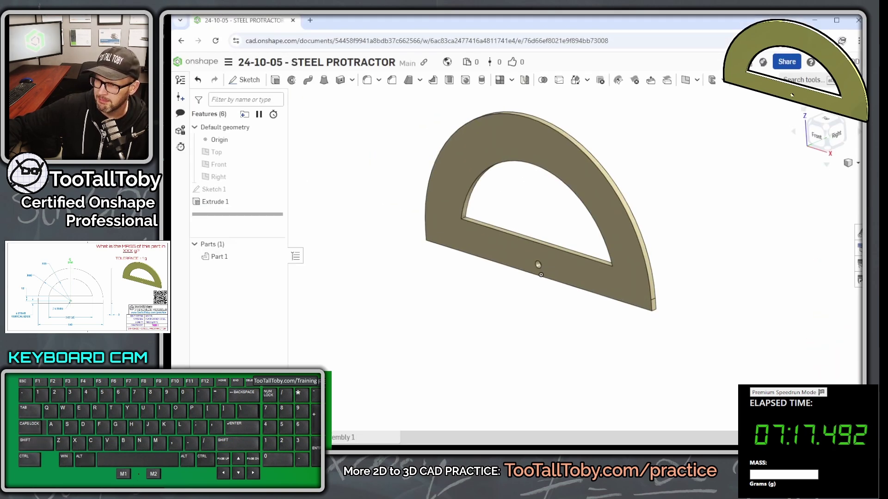
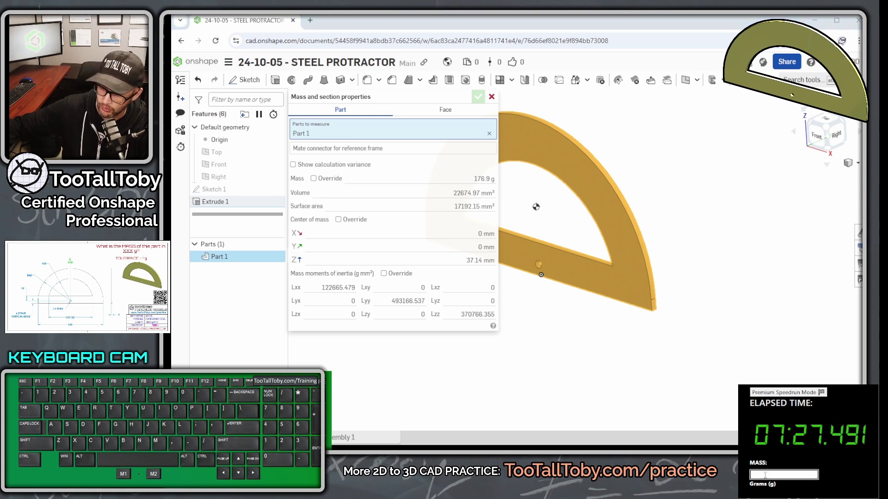
key("KP_1")
key("KP_7")
key("KP_6")
key("KP_Decimal")
key("KP_9")
key("KP_Enter")
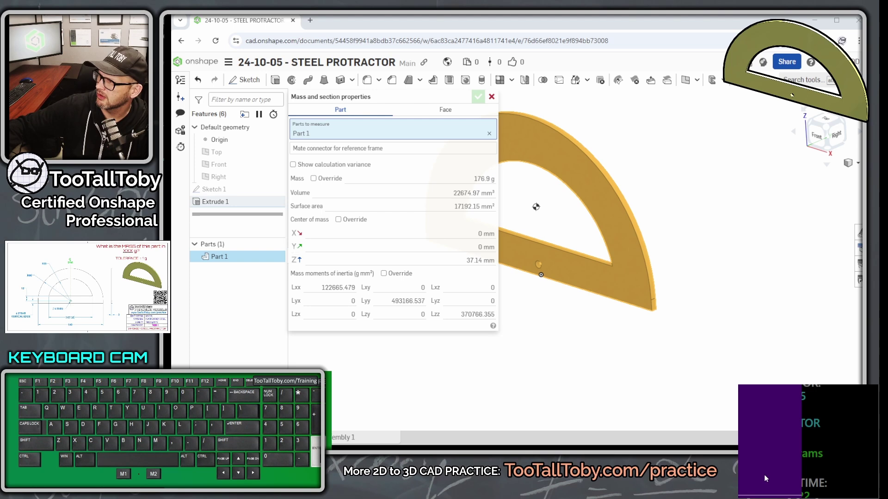